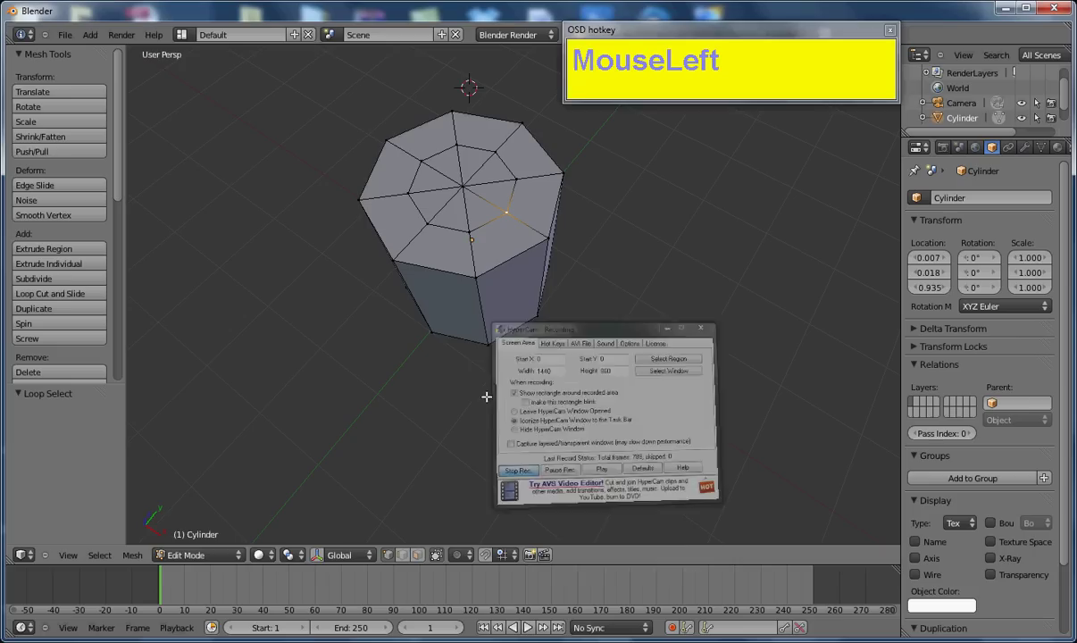
# Clear the selection, then pick a single vertex on the cylinder's bottom rim
pyautogui.write('aaaa')
pyautogui.press('BackSpace')
pyautogui.press('F3')
pyautogui.click(365, 191)
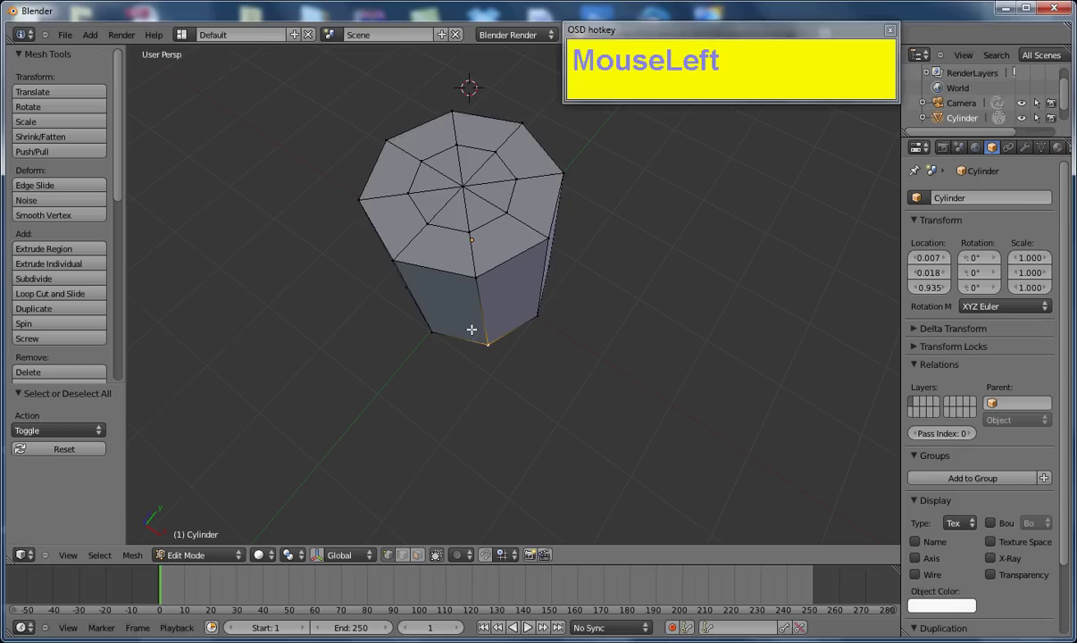
pyautogui.press('a')
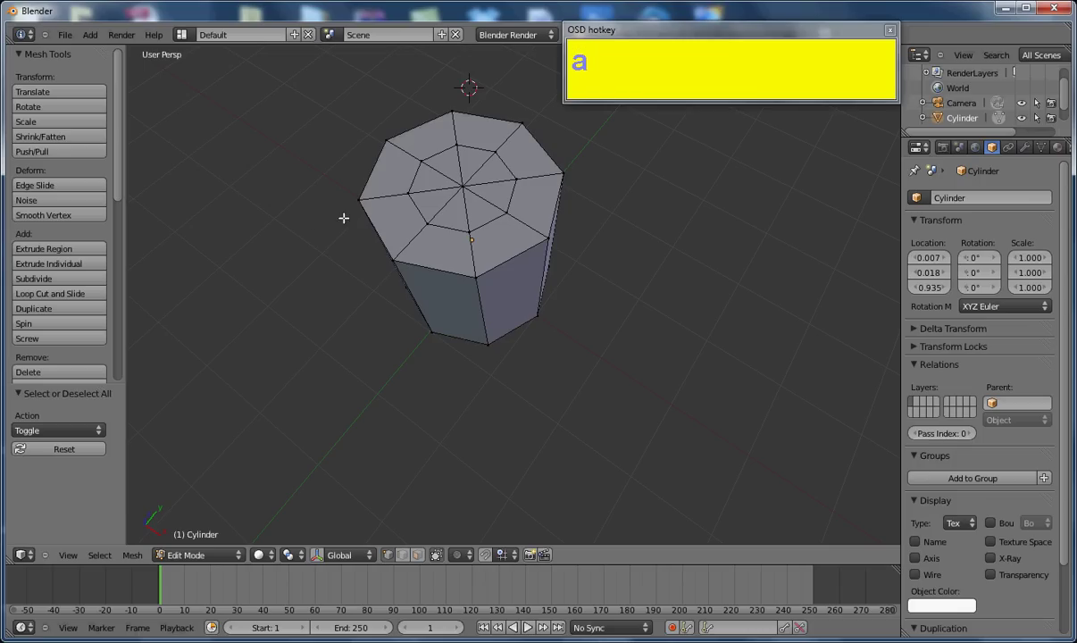
pyautogui.click(362, 193)
pyautogui.click(412, 187)
pyautogui.click(468, 231)
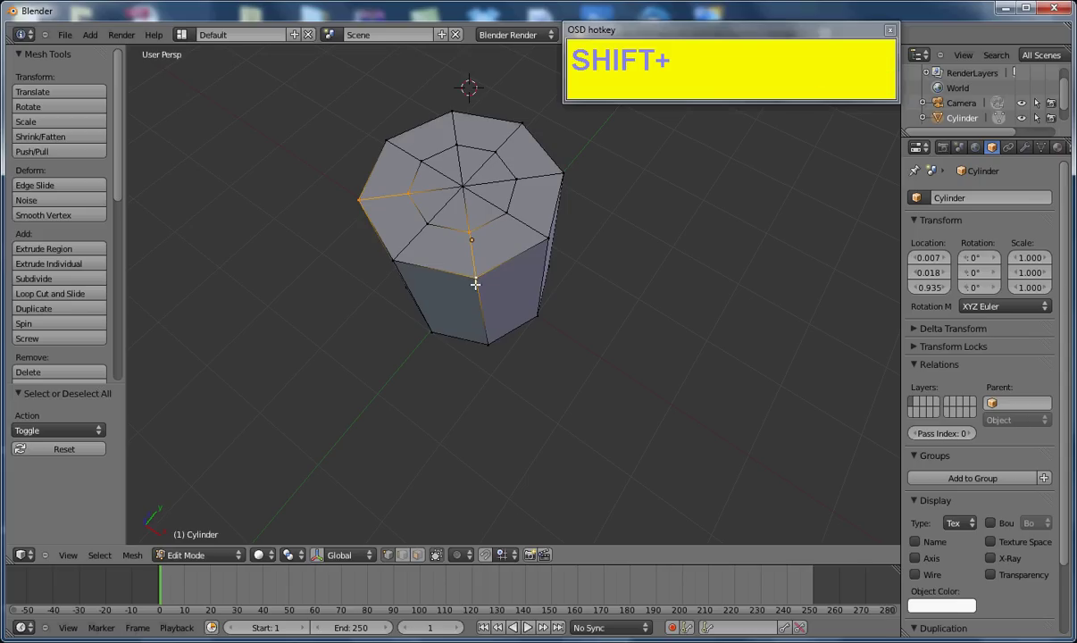
pyautogui.click(519, 173)
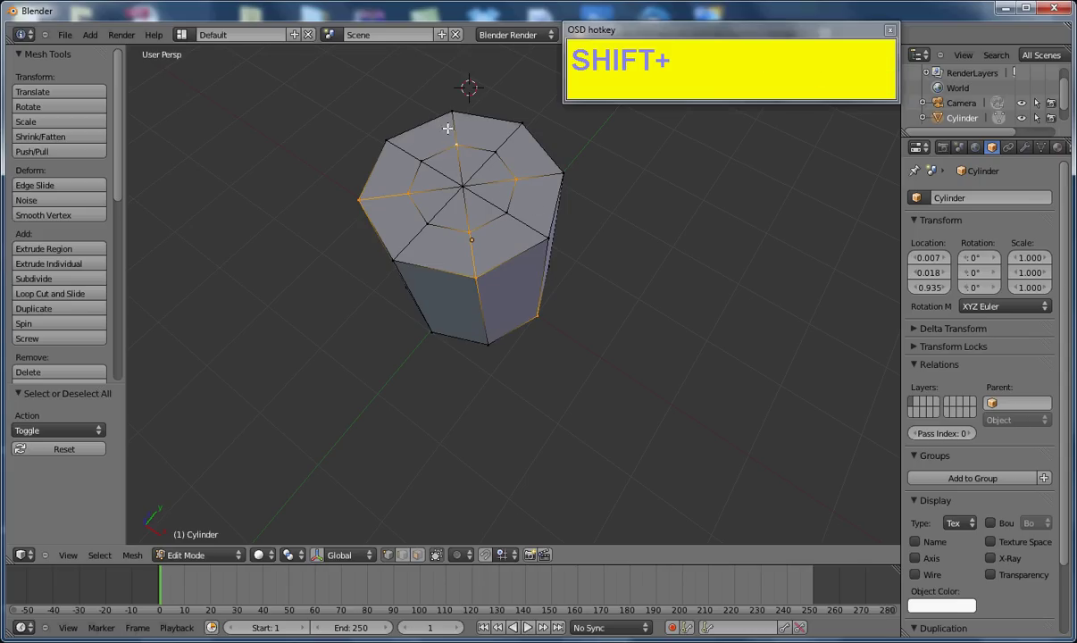
pyautogui.press('shift+a')
pyautogui.press('F3')
pyautogui.click(376, 235)
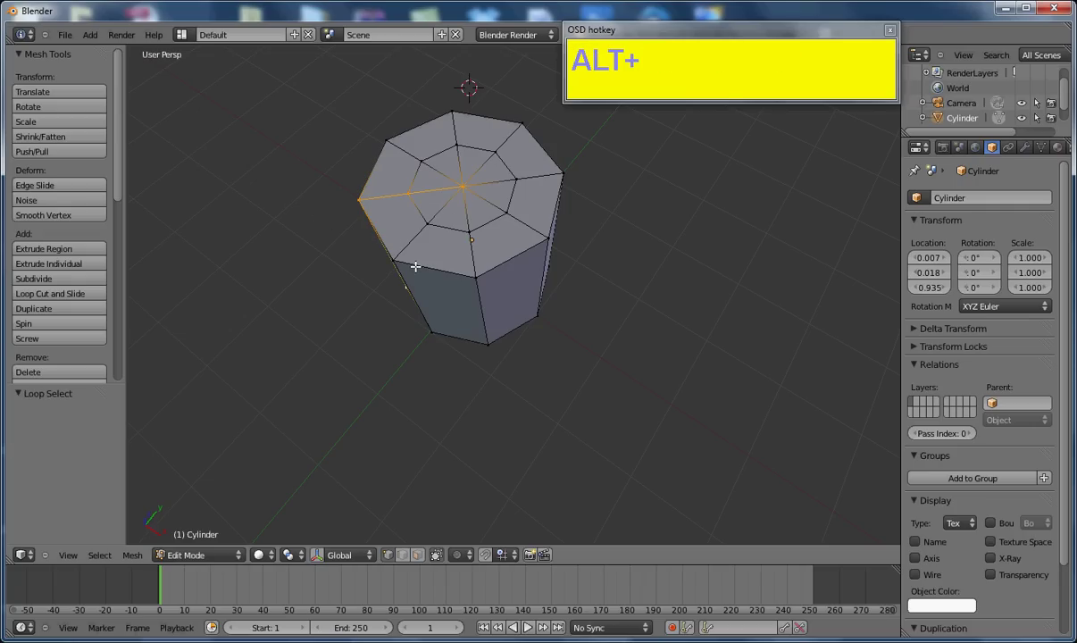
pyautogui.click(413, 267)
pyautogui.click(448, 220)
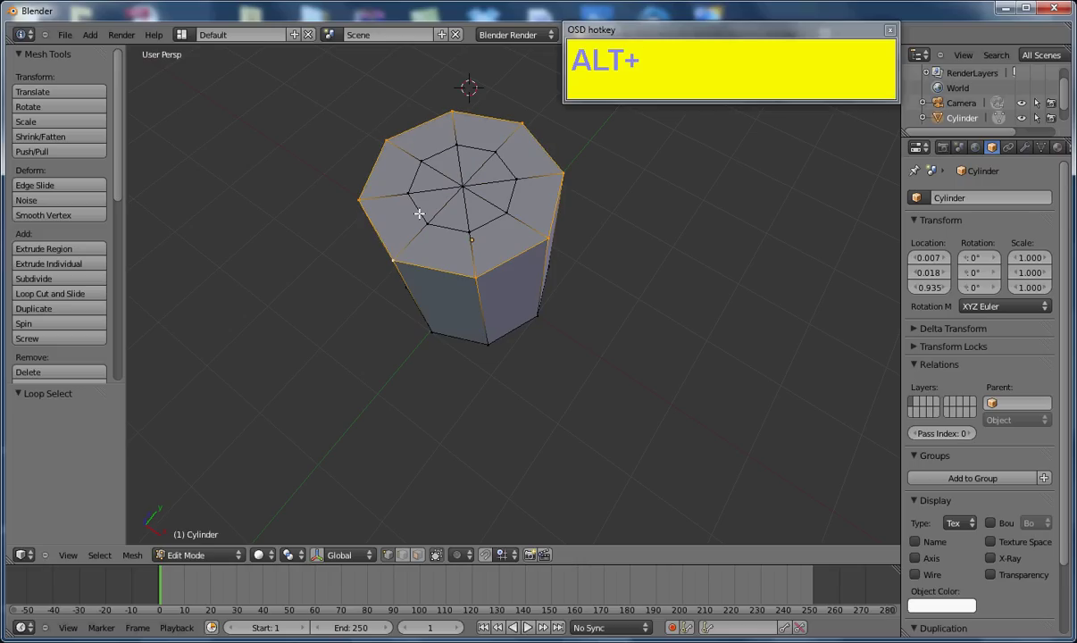
pyautogui.click(425, 268)
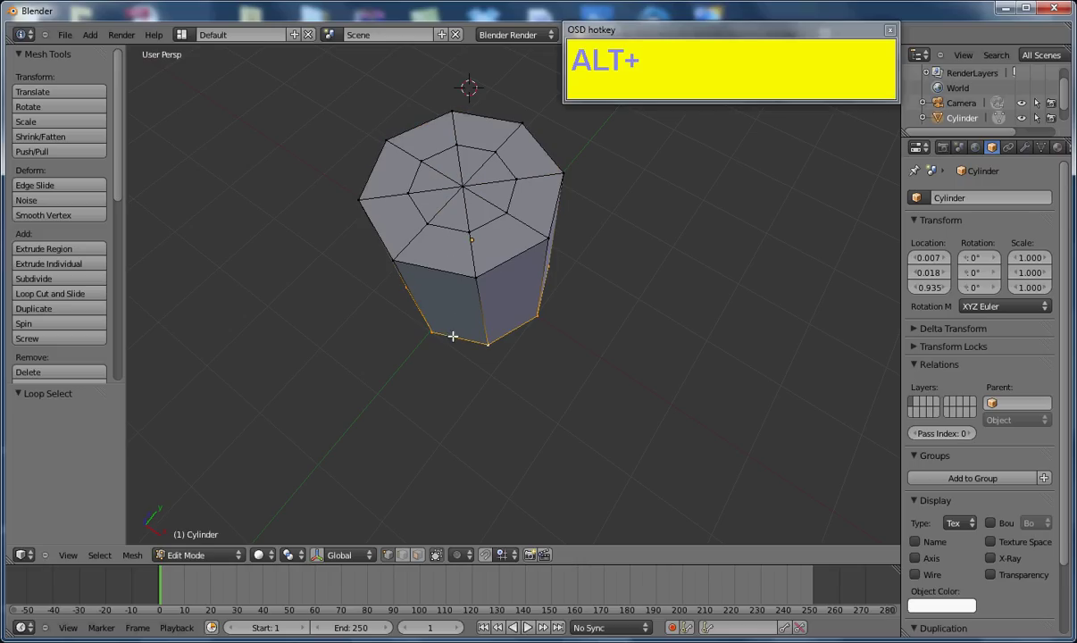
# Deselect all, then select the shortest edge path from a left-rim vertex to the right rim
pyautogui.press('alt+a')
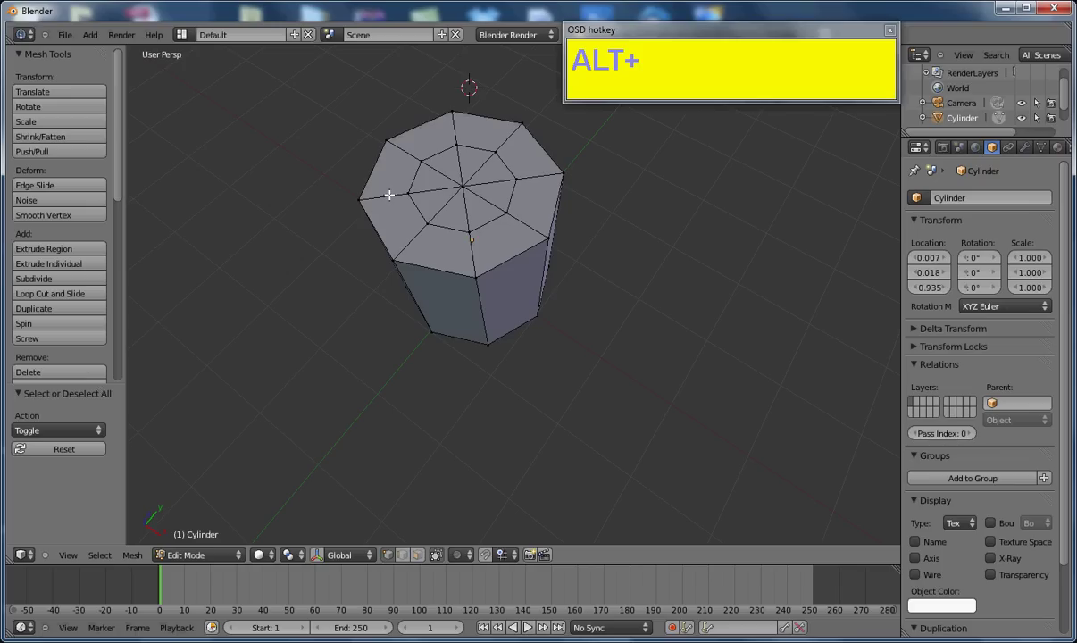
pyautogui.click(417, 230)
pyautogui.moveTo(517, 215); pyautogui.dragTo(385, 194)
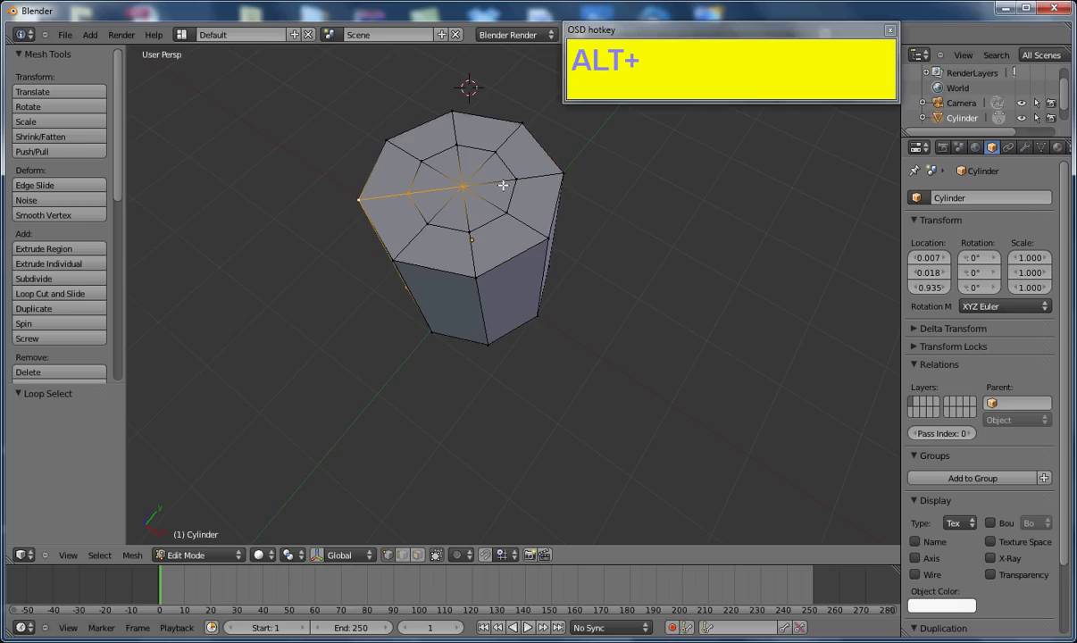
pyautogui.click(528, 172)
pyautogui.moveTo(540, 237); pyautogui.dragTo(340, 221)
# Grow the selection outward from the centre until the whole top cap is selected
pyautogui.press('a')
pyautogui.press('F3')
pyautogui.click(466, 173)
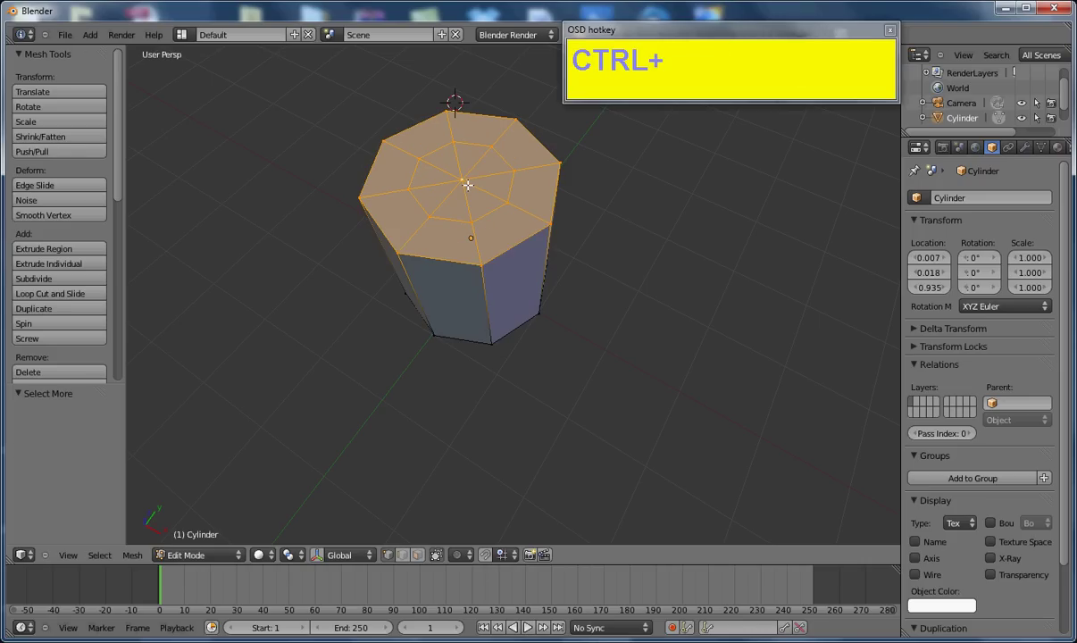
# Orbit the cylinder to inspect its underside and side, then back to the top cap
pyautogui.middleClick(506, 387)
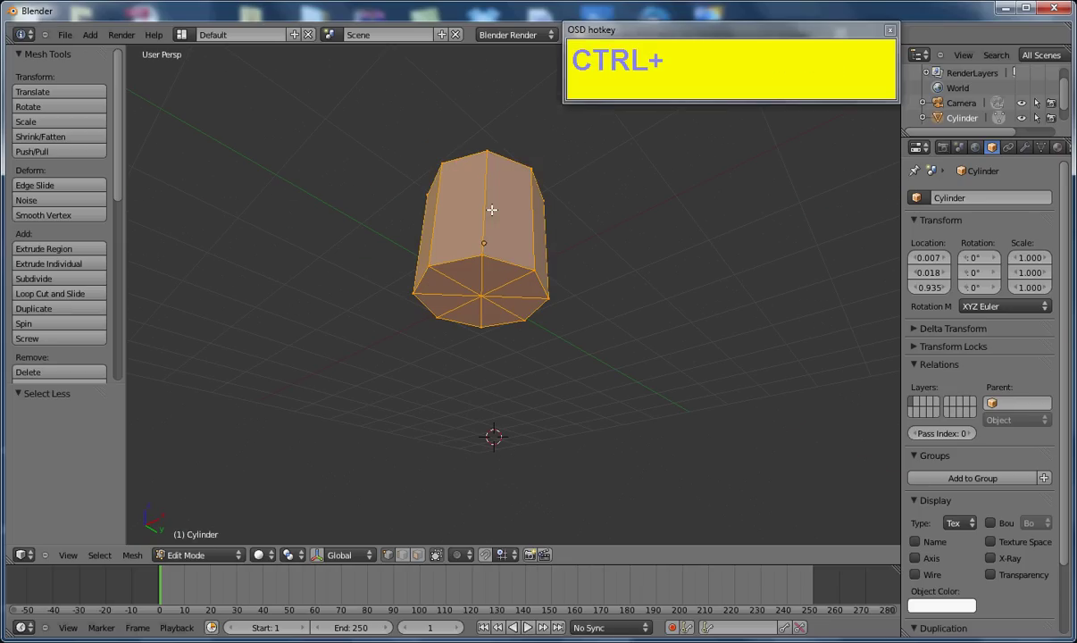
pyautogui.middleClick(493, 203)
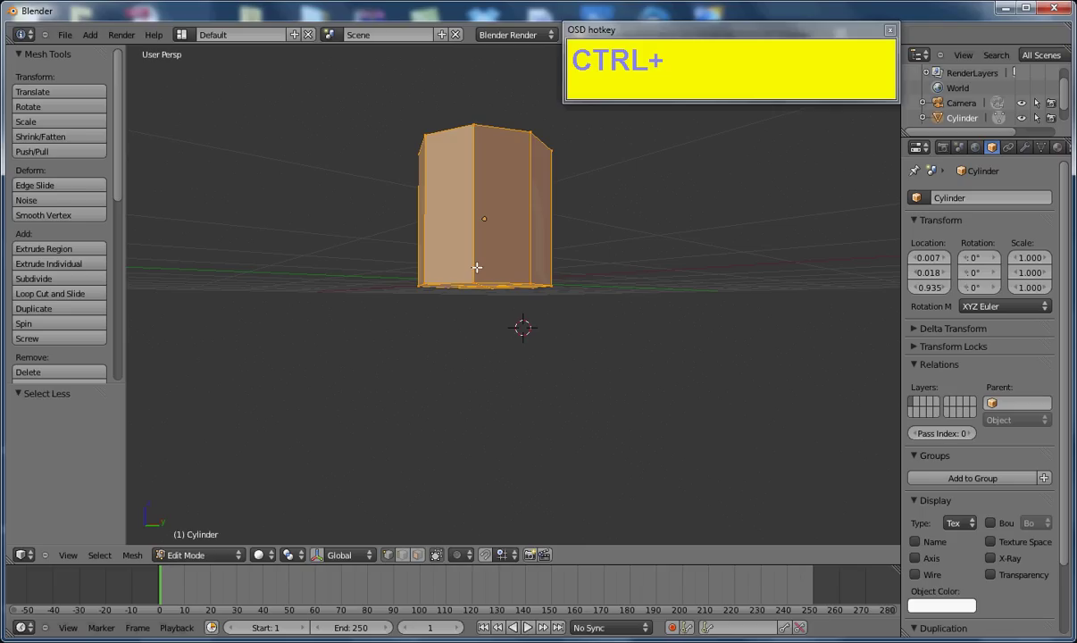
pyautogui.middleClick(478, 260)
# Shrink the selection to the inner cap faces, deselect, and circle-select part of the rim
pyautogui.click(479, 153)
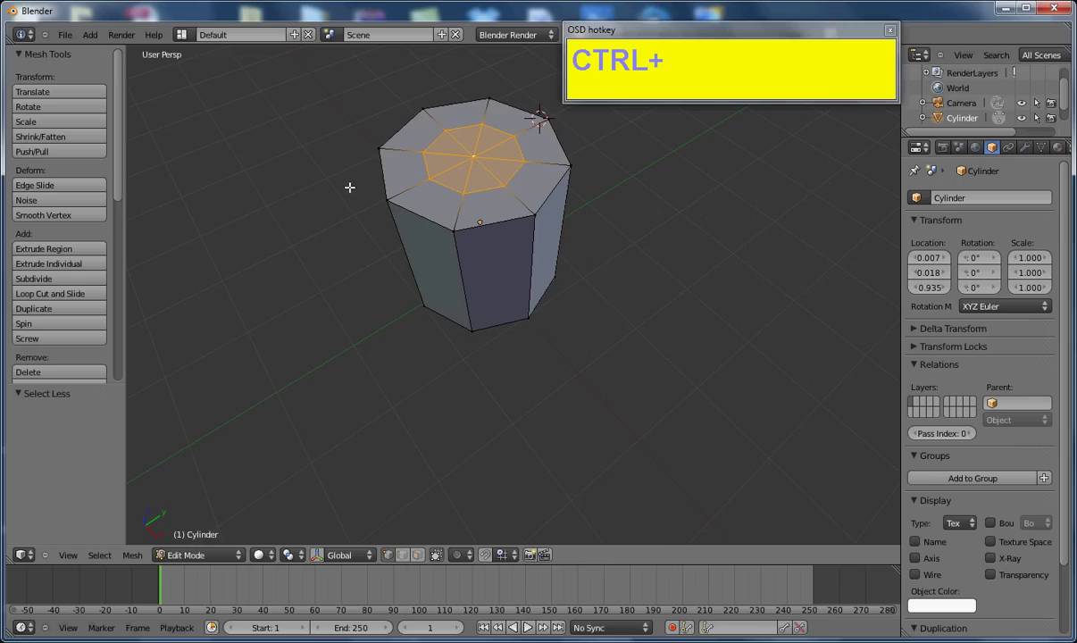
pyautogui.press('a')
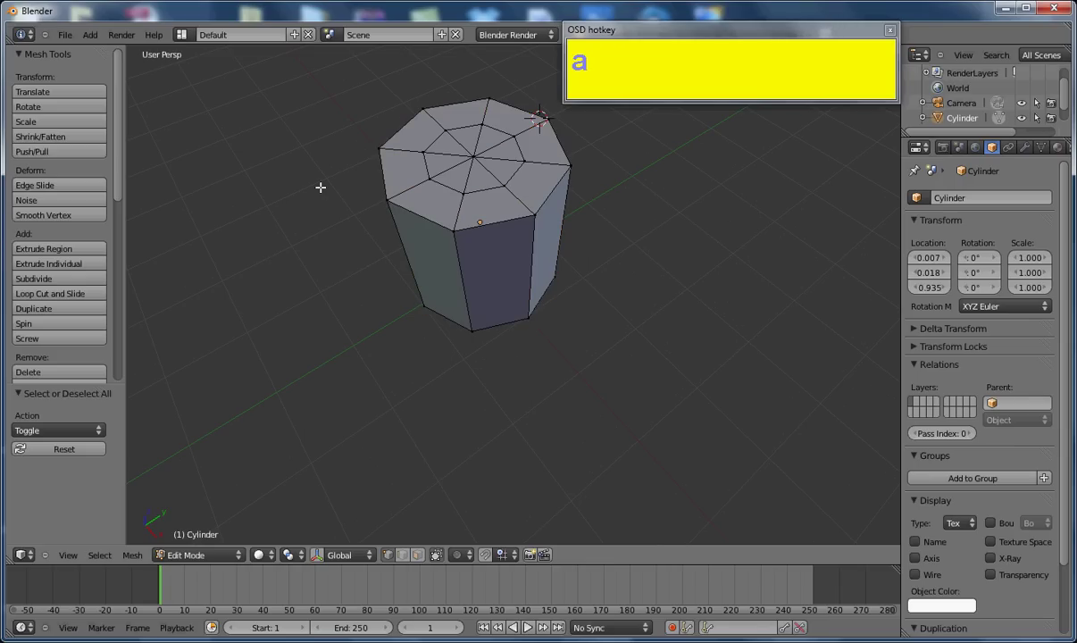
pyautogui.press('c')
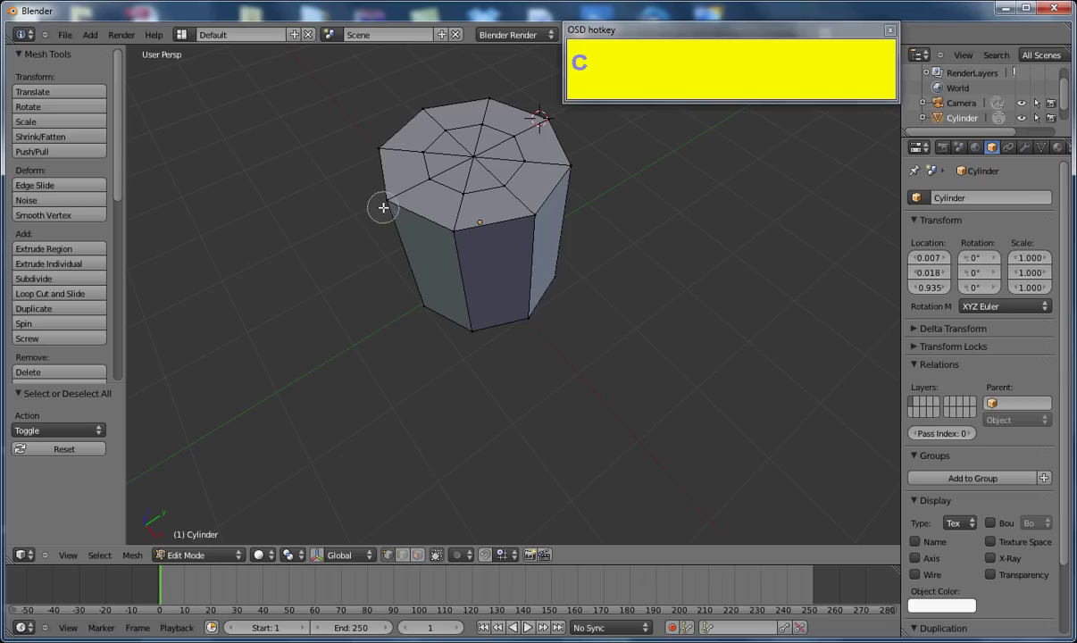
pyautogui.moveTo(388, 192); pyautogui.dragTo(354, 268)
# Deselect, switch to face select and pick a face loop across the cap and down the side
pyautogui.press('a')
pyautogui.press('b')
pyautogui.click(336, 206)
pyautogui.rightClick(326, 264)
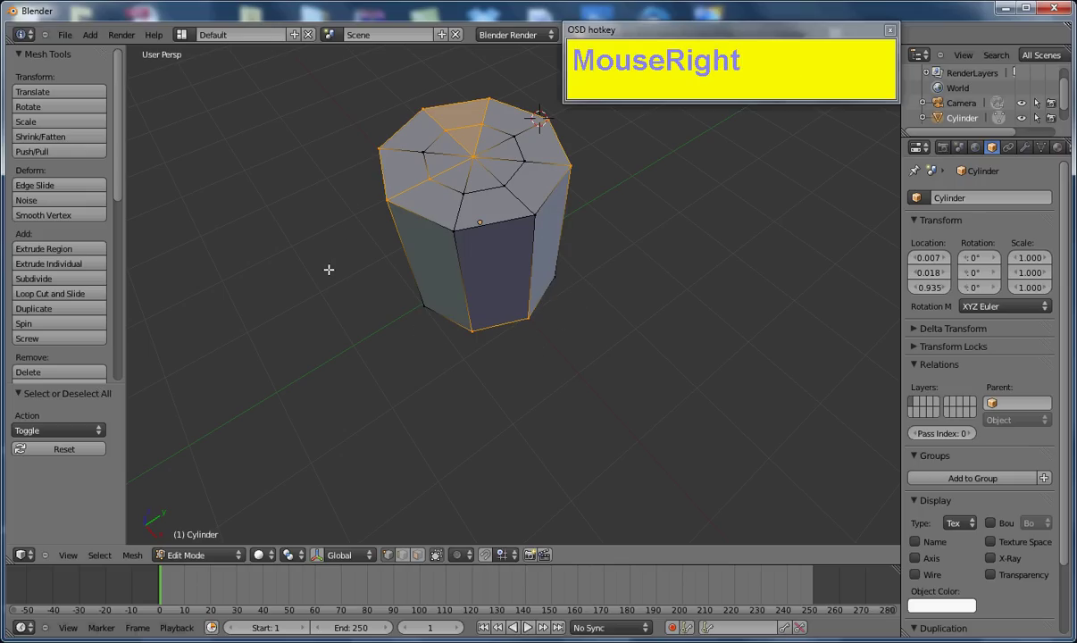
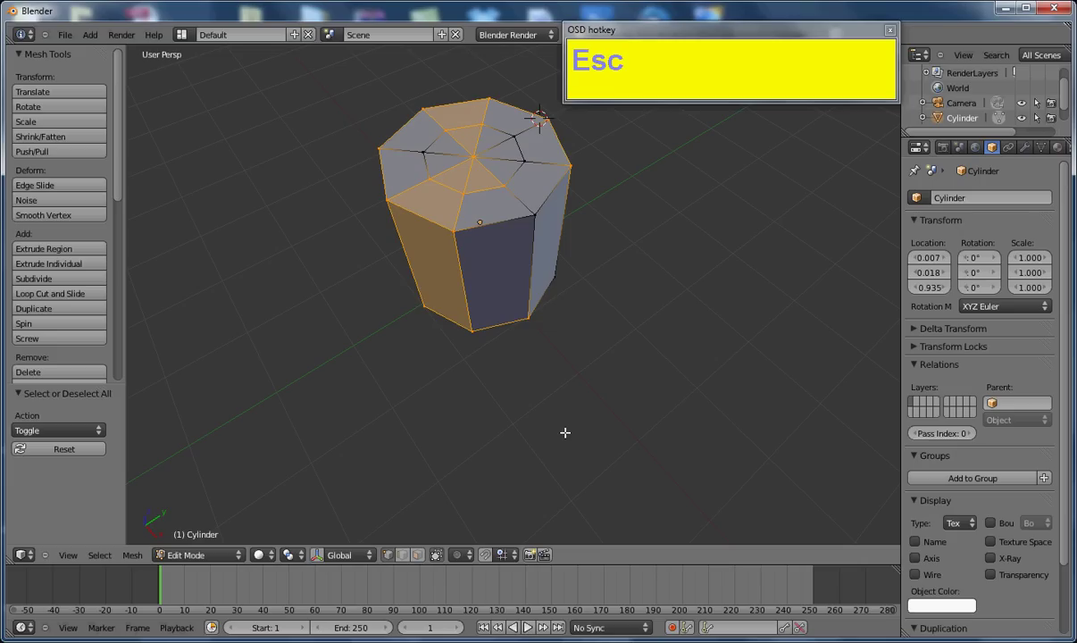
pyautogui.press('a')
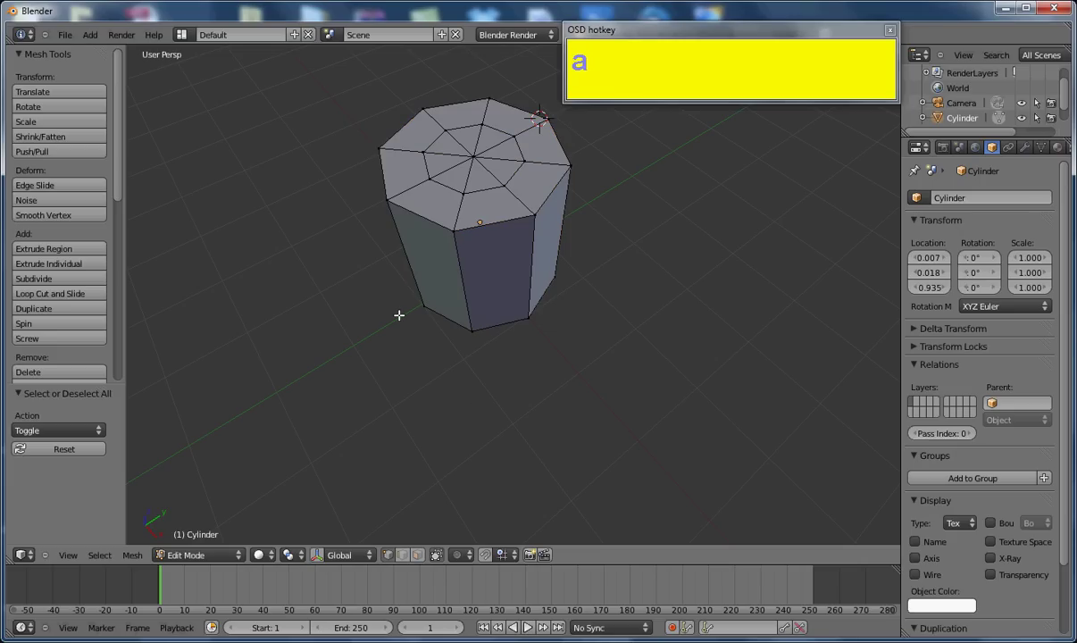
pyautogui.click(395, 197)
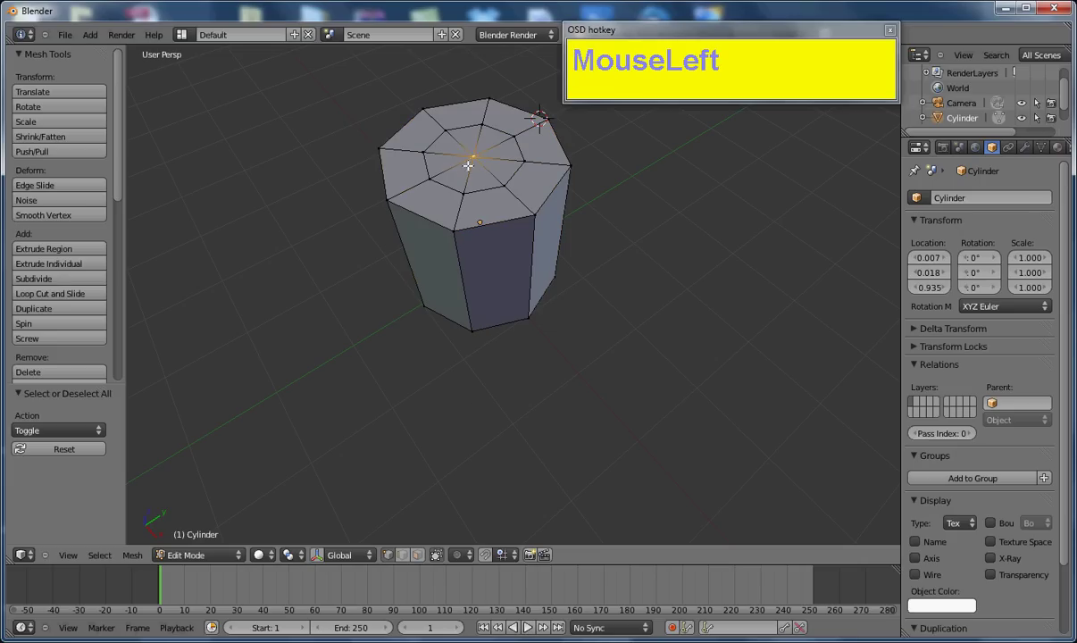
pyautogui.click(387, 199)
pyautogui.click(393, 199)
pyautogui.click(530, 220)
pyautogui.click(445, 231)
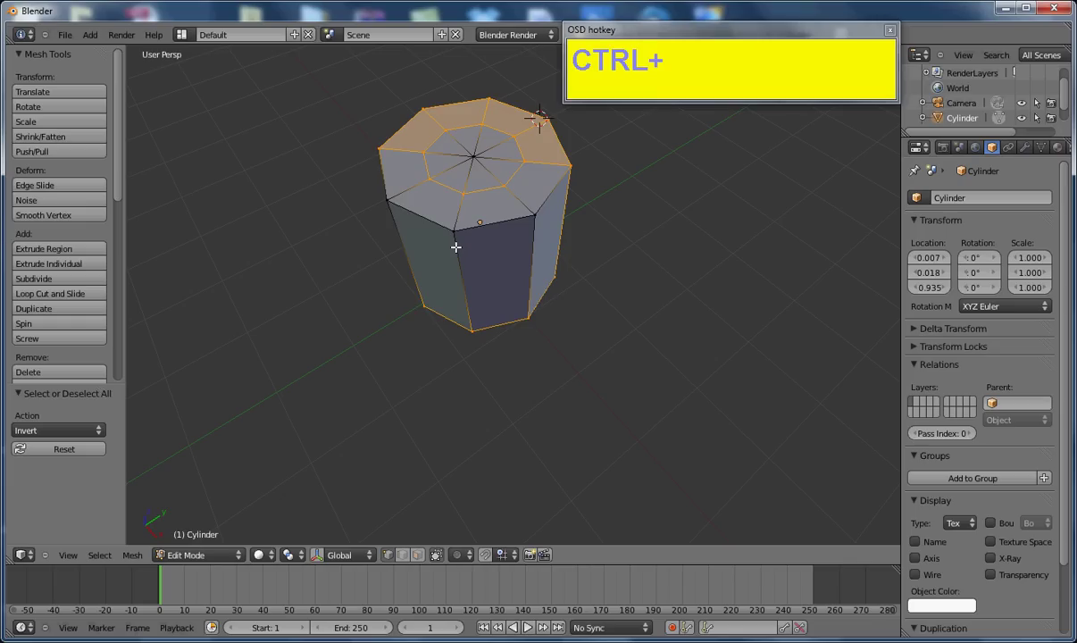
pyautogui.press('i')
pyautogui.write('iii')
pyautogui.click(376, 273)
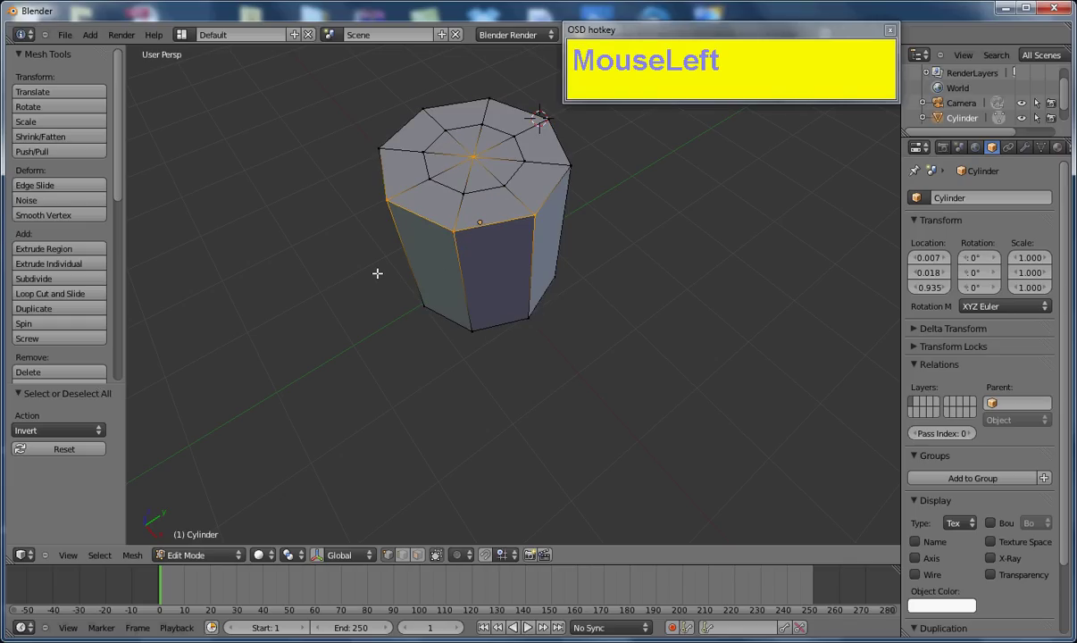